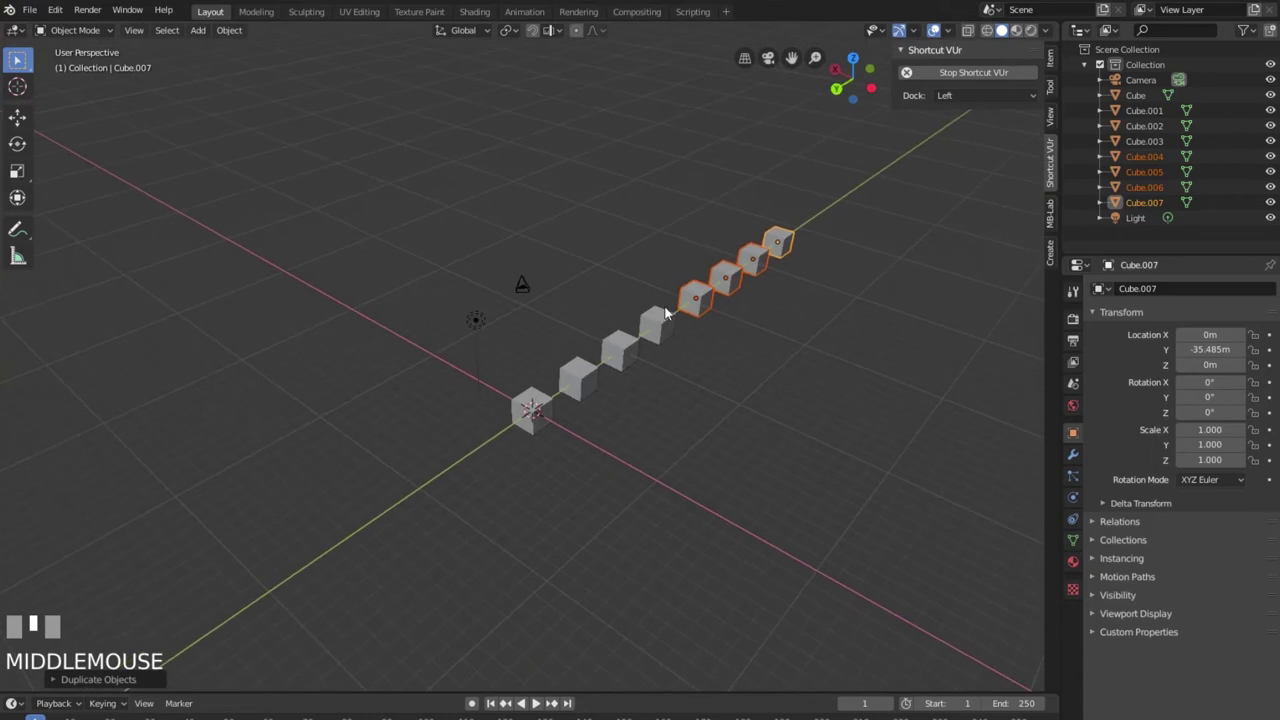
Zoom the viewport toward the row of eight cubes to view it from the opposite end.
scroll("up", 3)
scroll("up", 3)
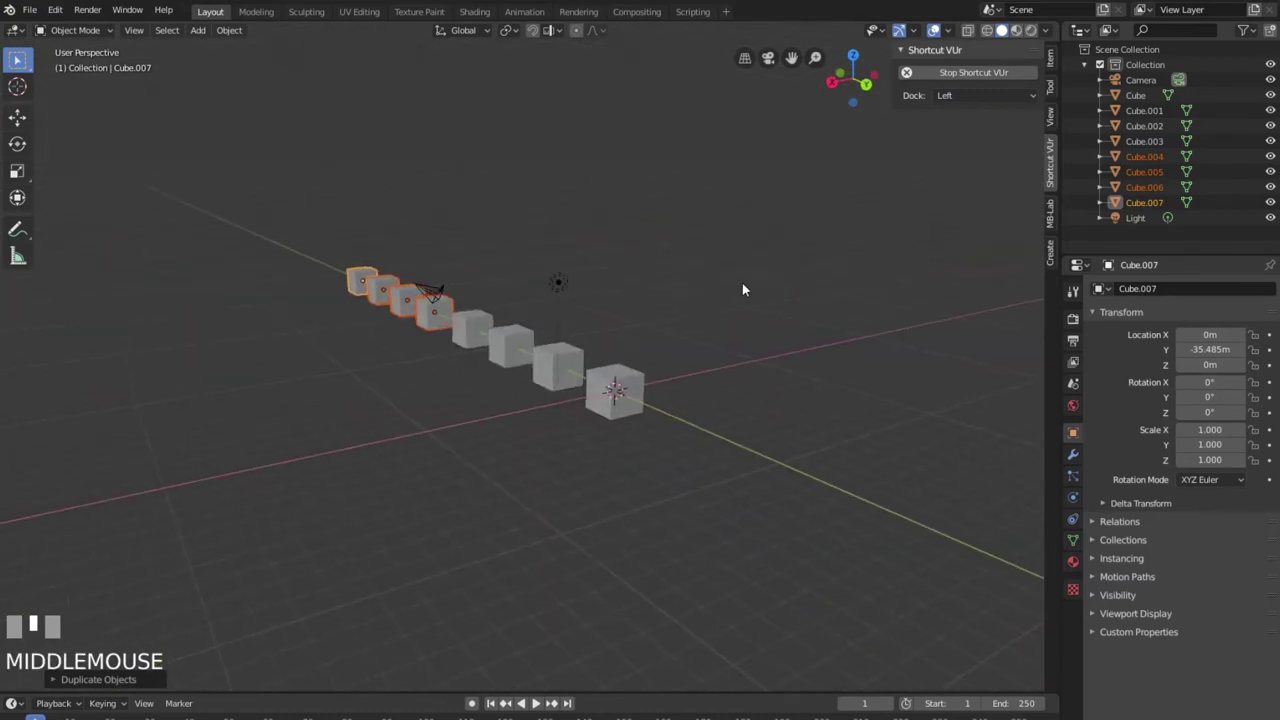
Clear the selection so none of the eight cubes remain selected.
left_click(1004, 25)
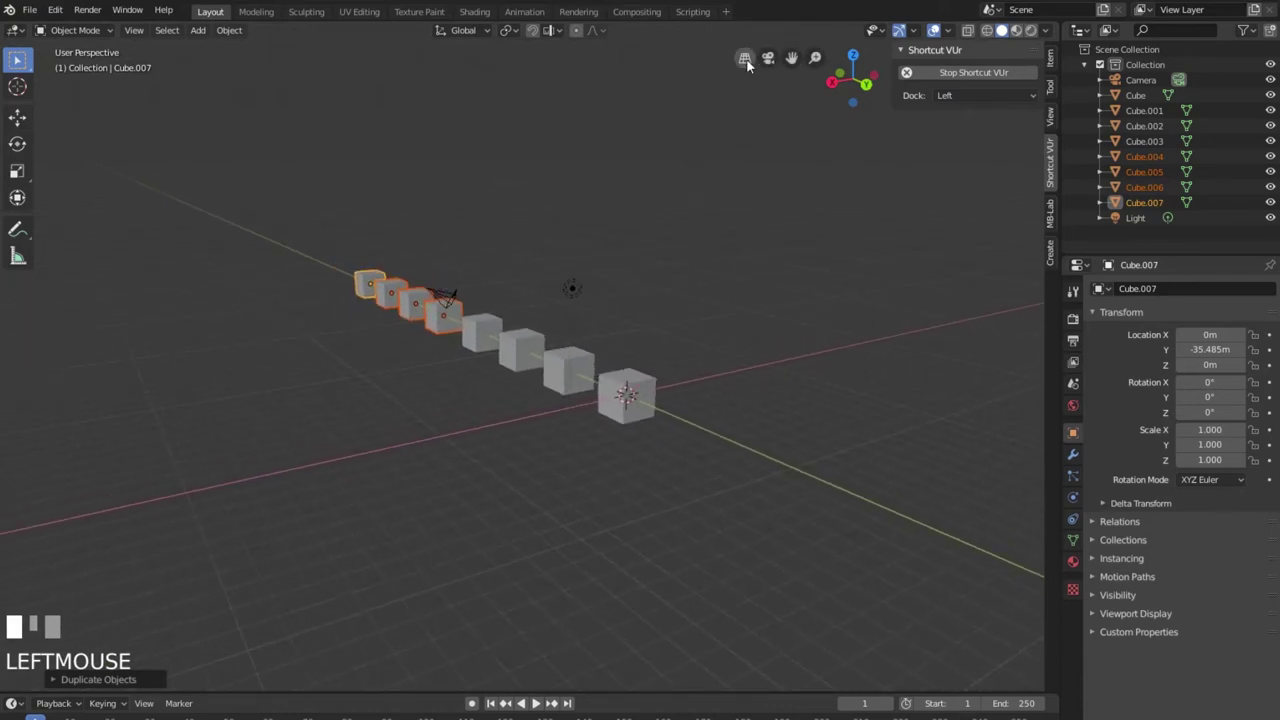
left_click(1004, 25)
left_click(1004, 25)
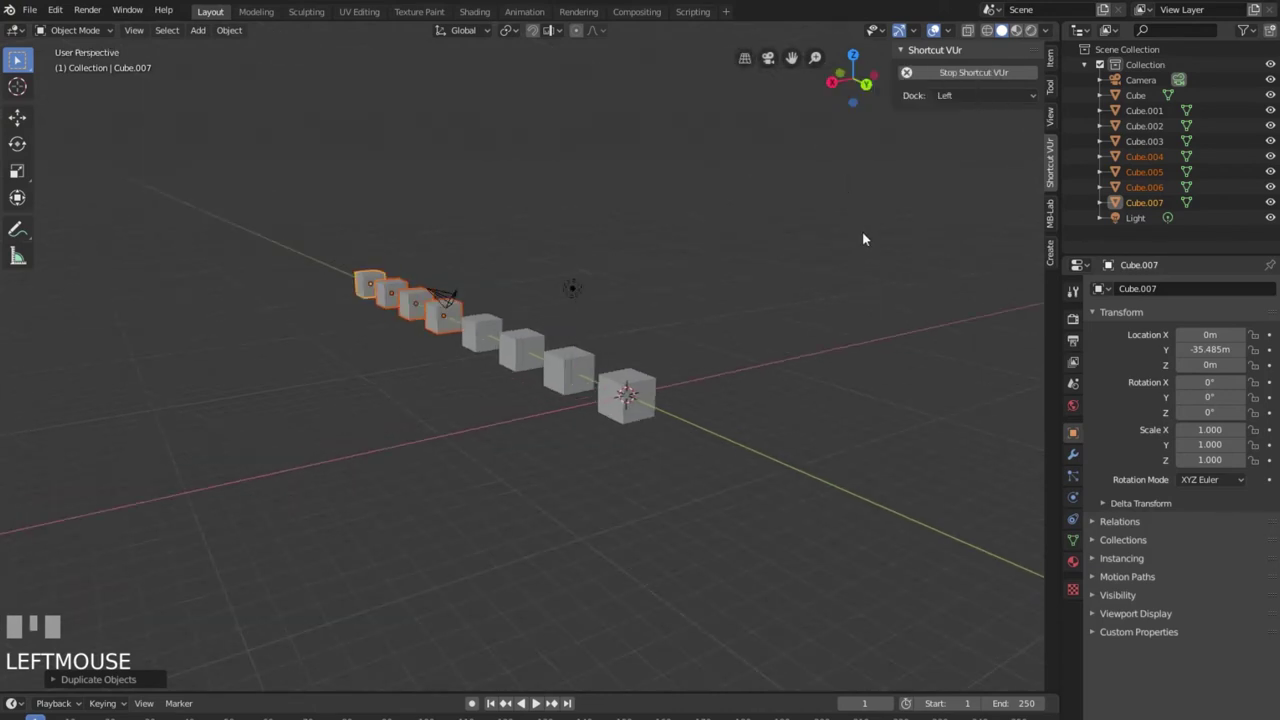